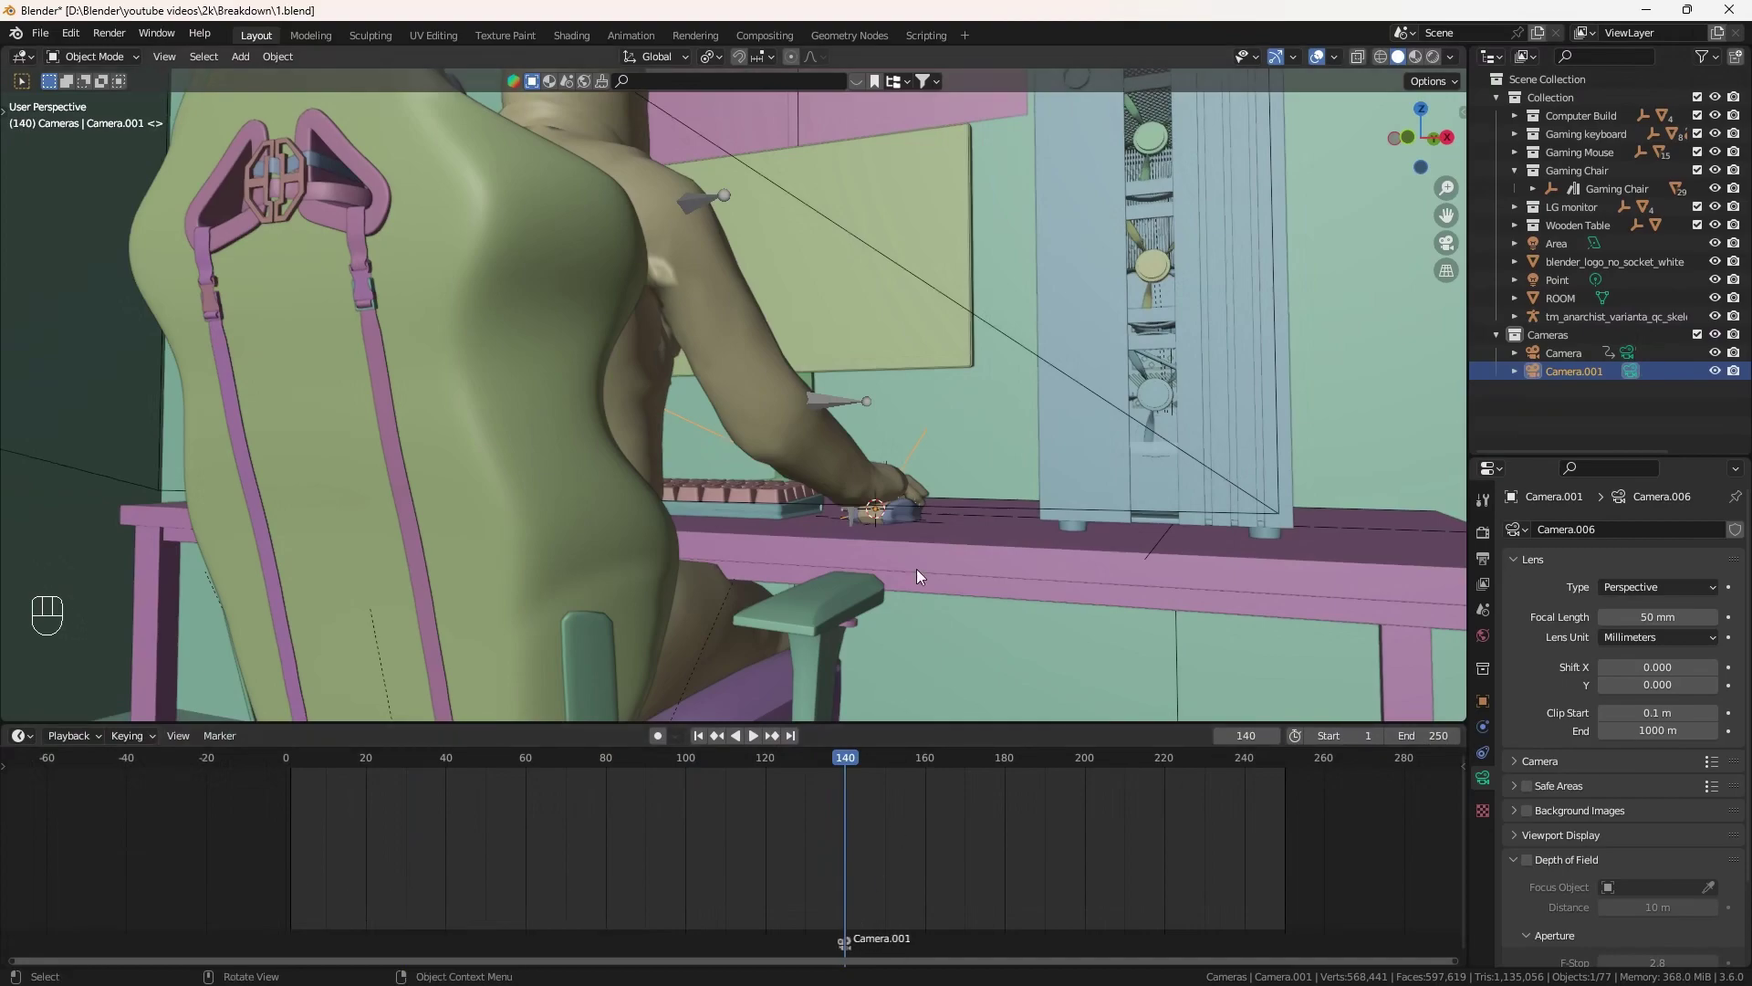
- View the desk scene through the active camera and orbit to frame Camera.003's shot
key(KP_0)
scroll(down, 3)
drag(1492, 619, 1674, 565)
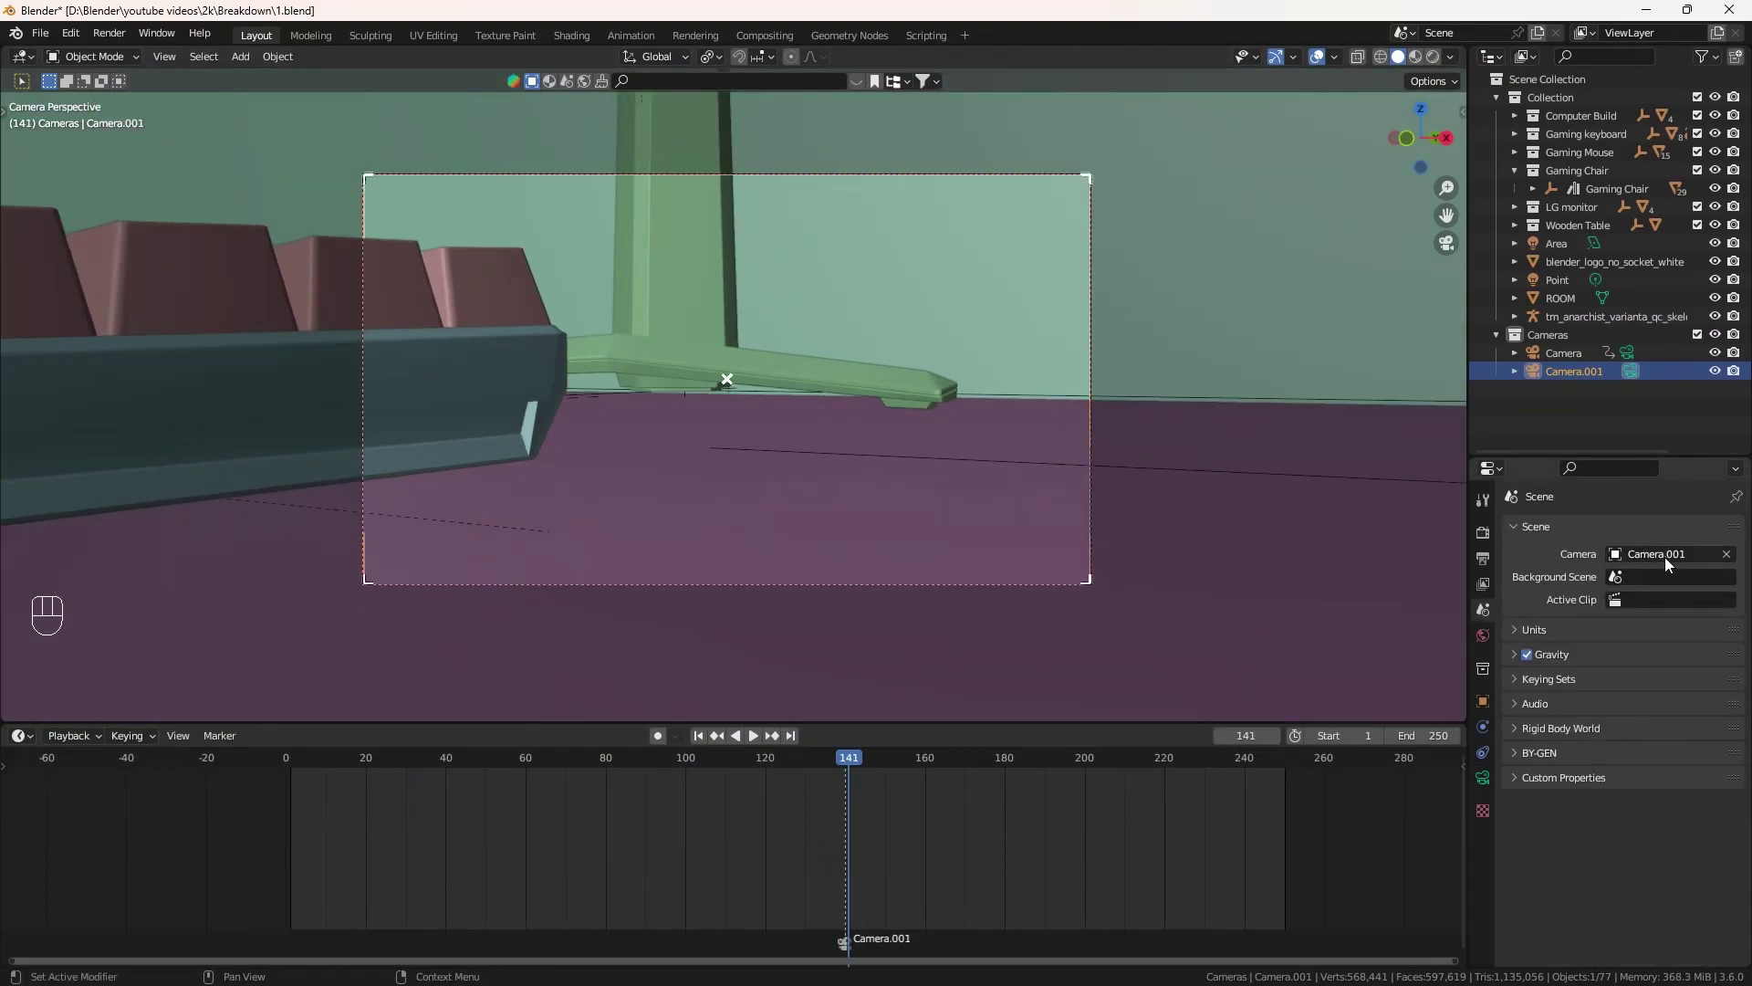
drag(331, 768, 1208, 350)
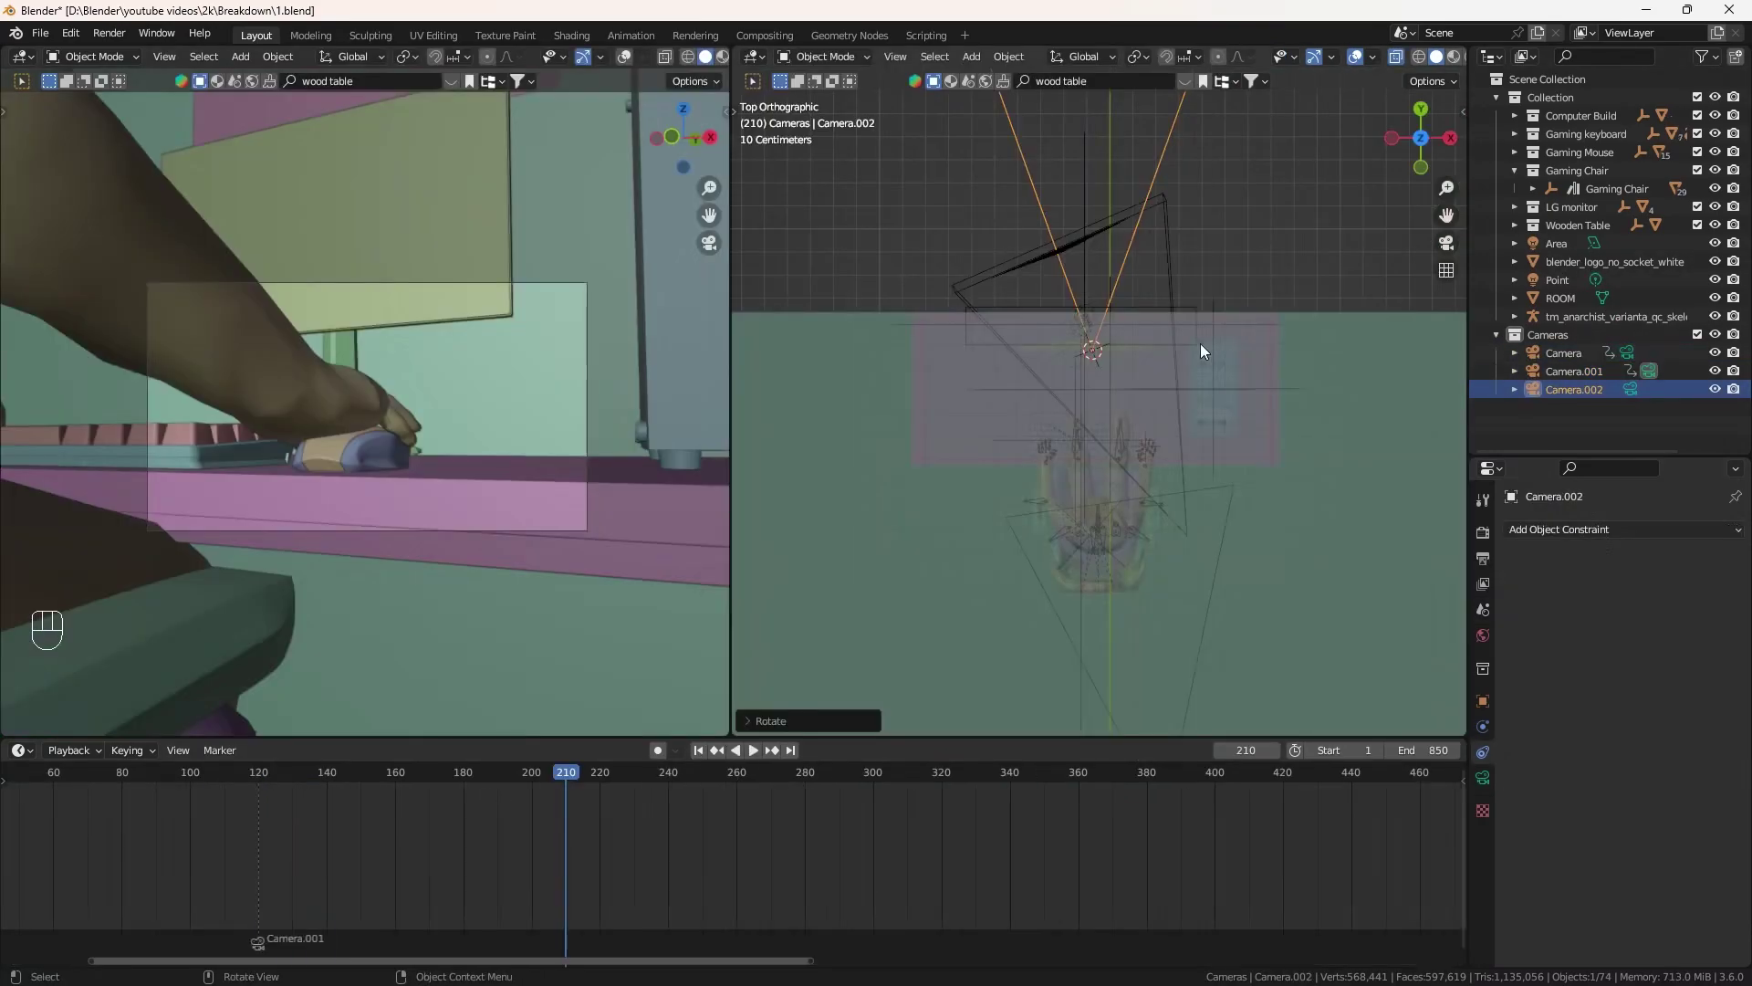